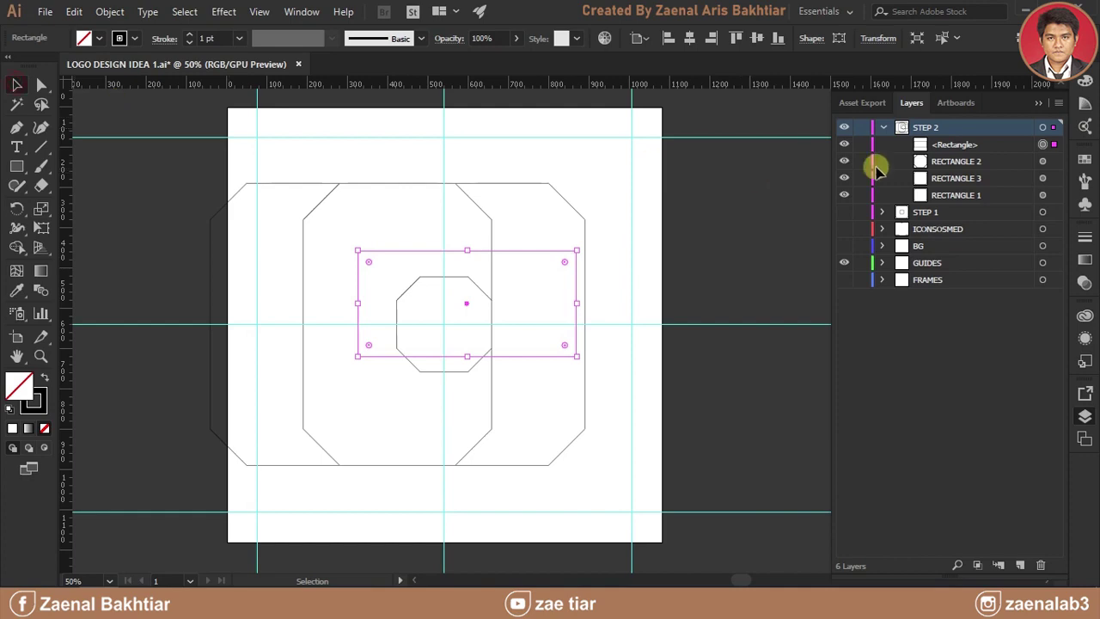
Rename the new <Rectangle> entry in the Layers panel to RECTANGLE 4.
double_click(952, 156)
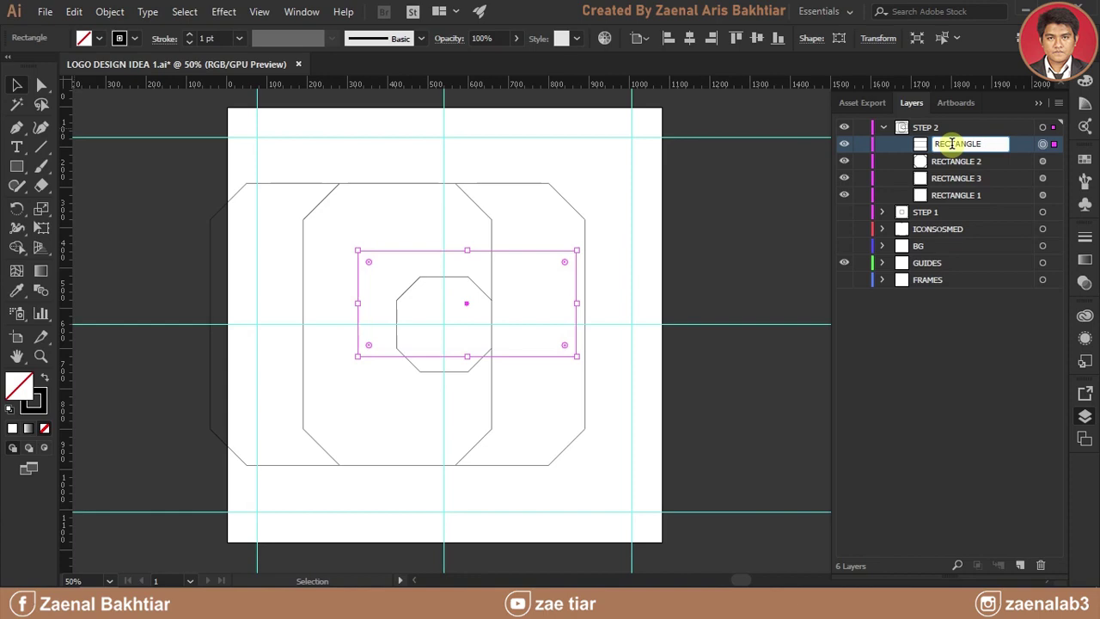
key(Return)
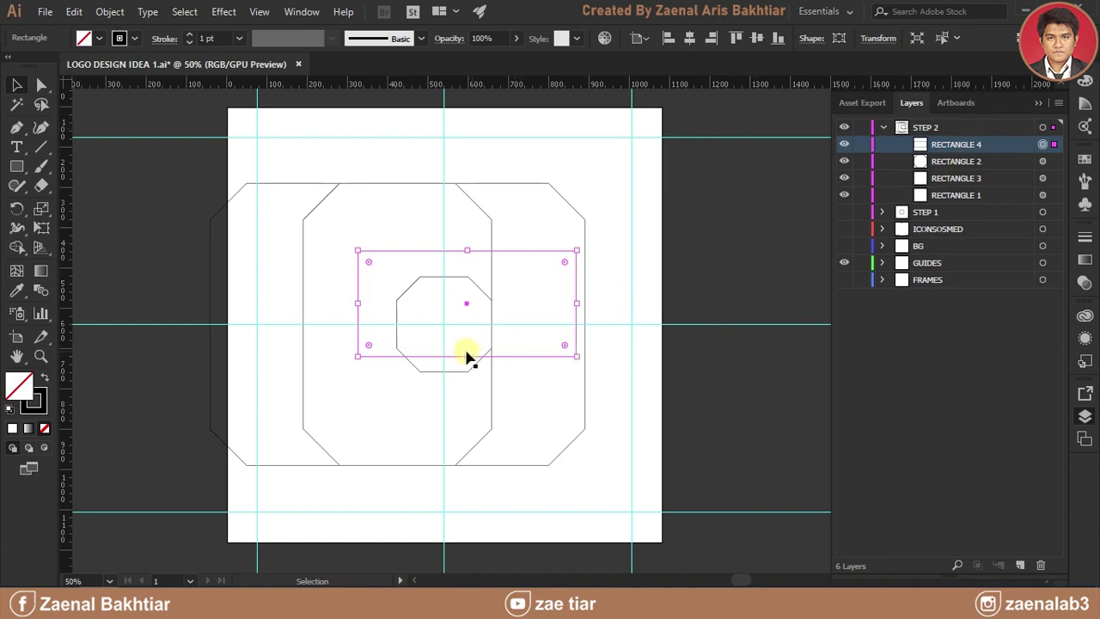
Drag RECTANGLE 4 down until its top edge snaps to the small octagon's bottom edge.
click(532, 252)
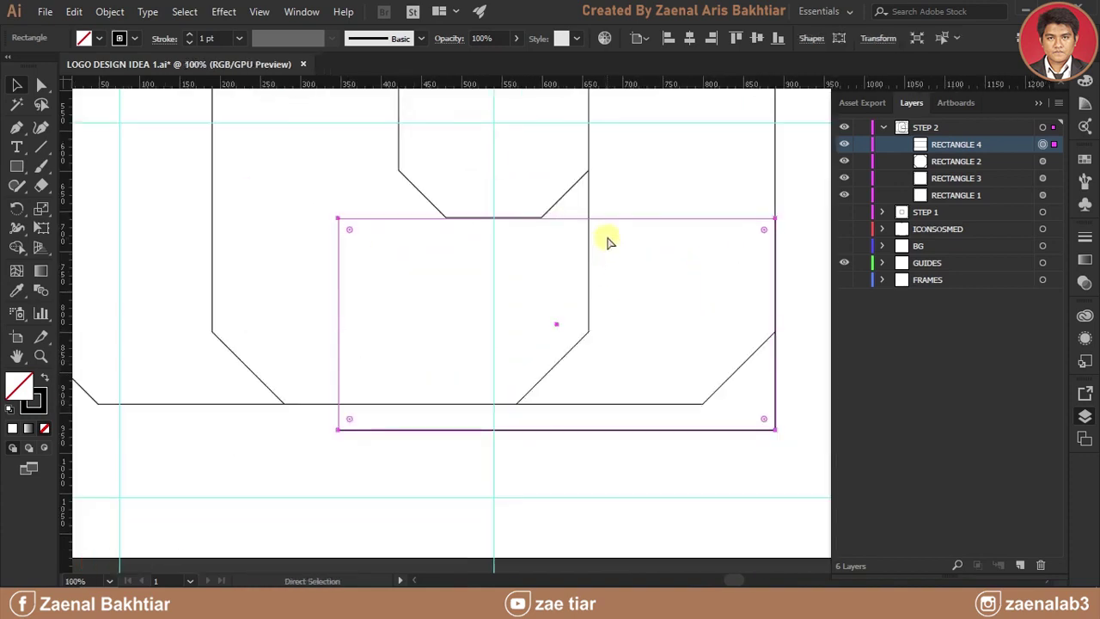
scroll(down, 3)
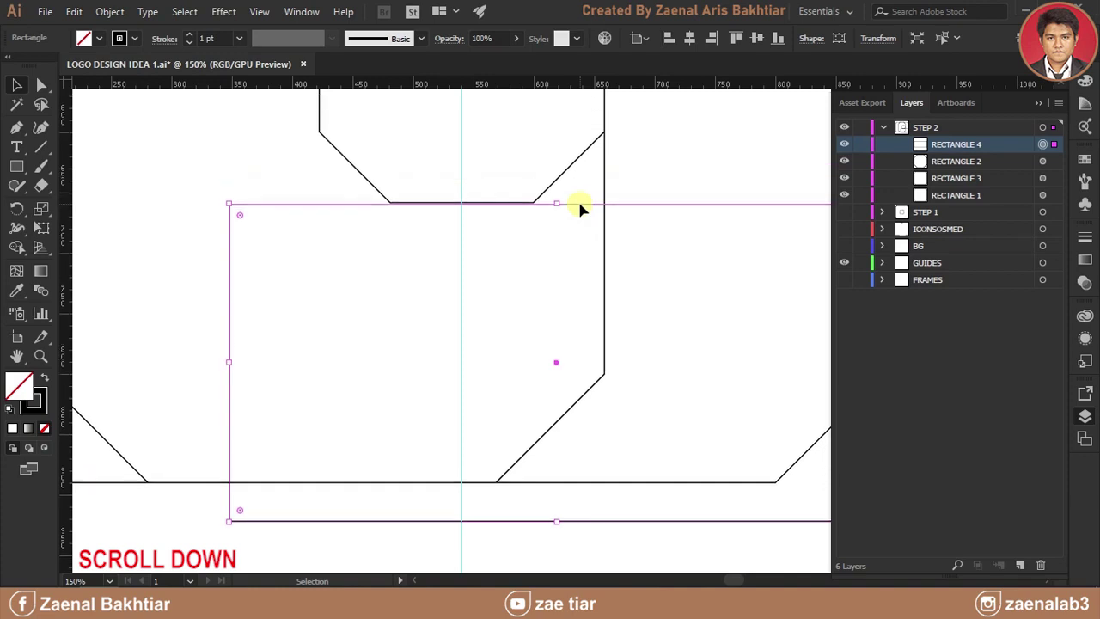
scroll(up, 3)
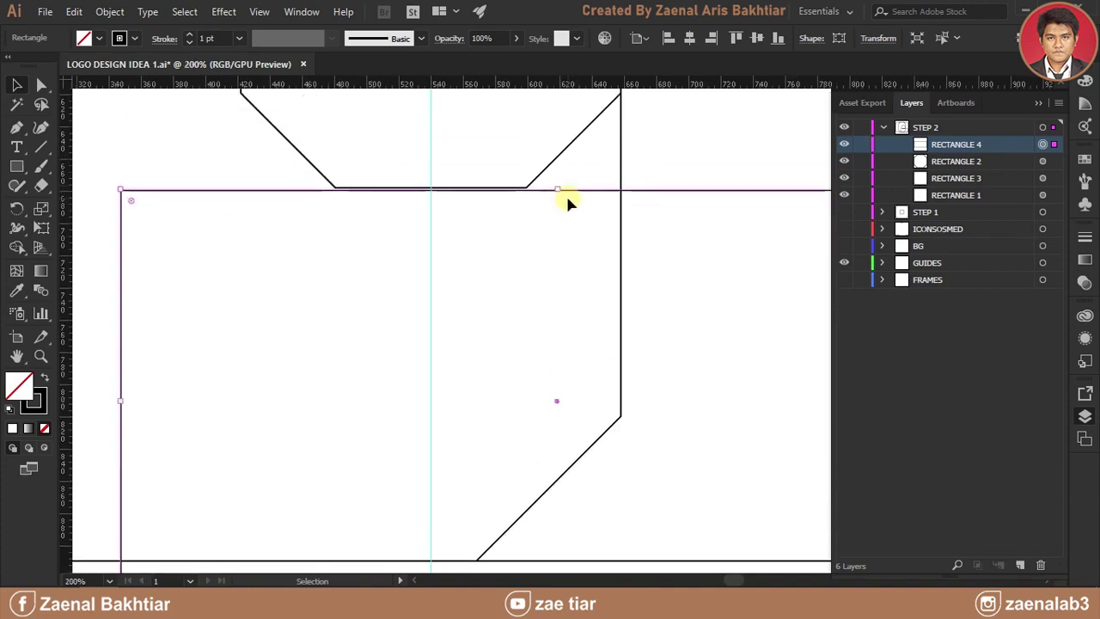
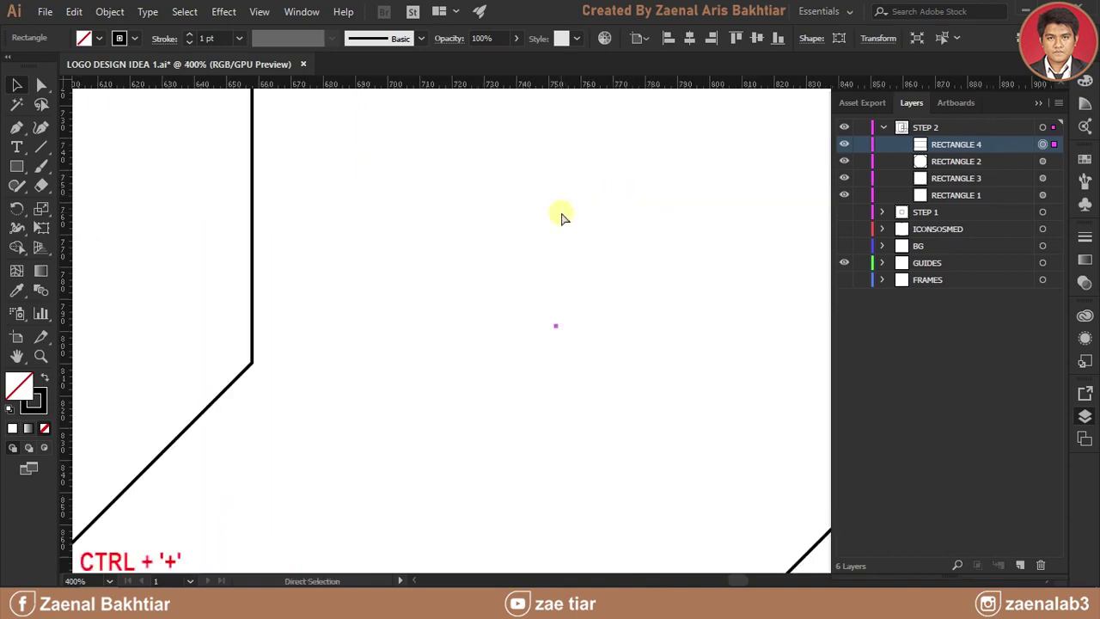
scroll(up, 3)
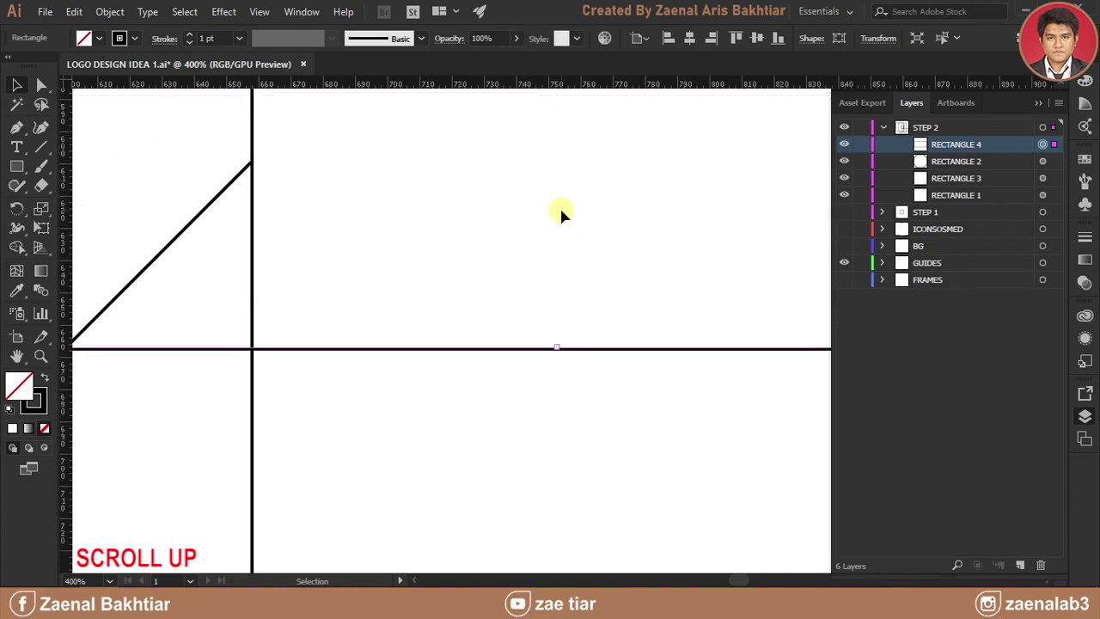
scroll(up, 3)
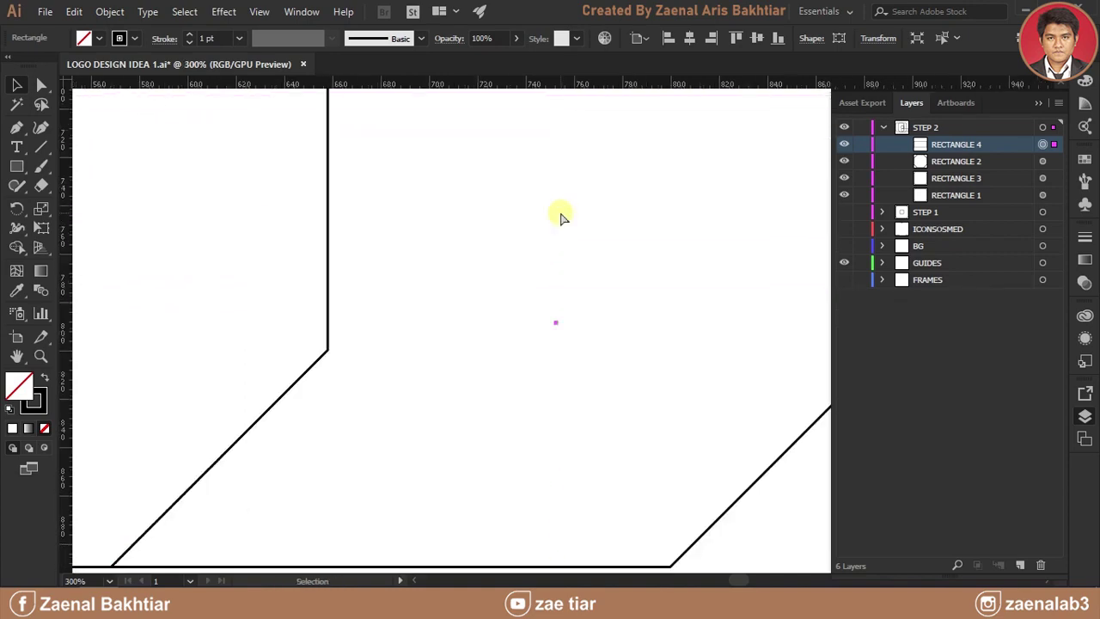
key(ctrl+-)
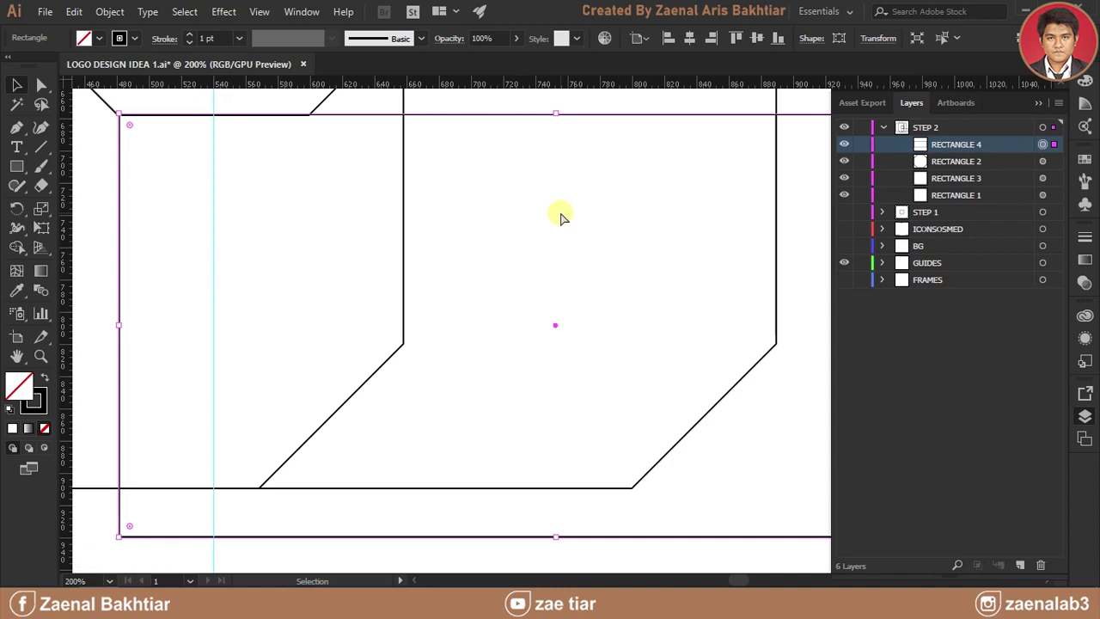